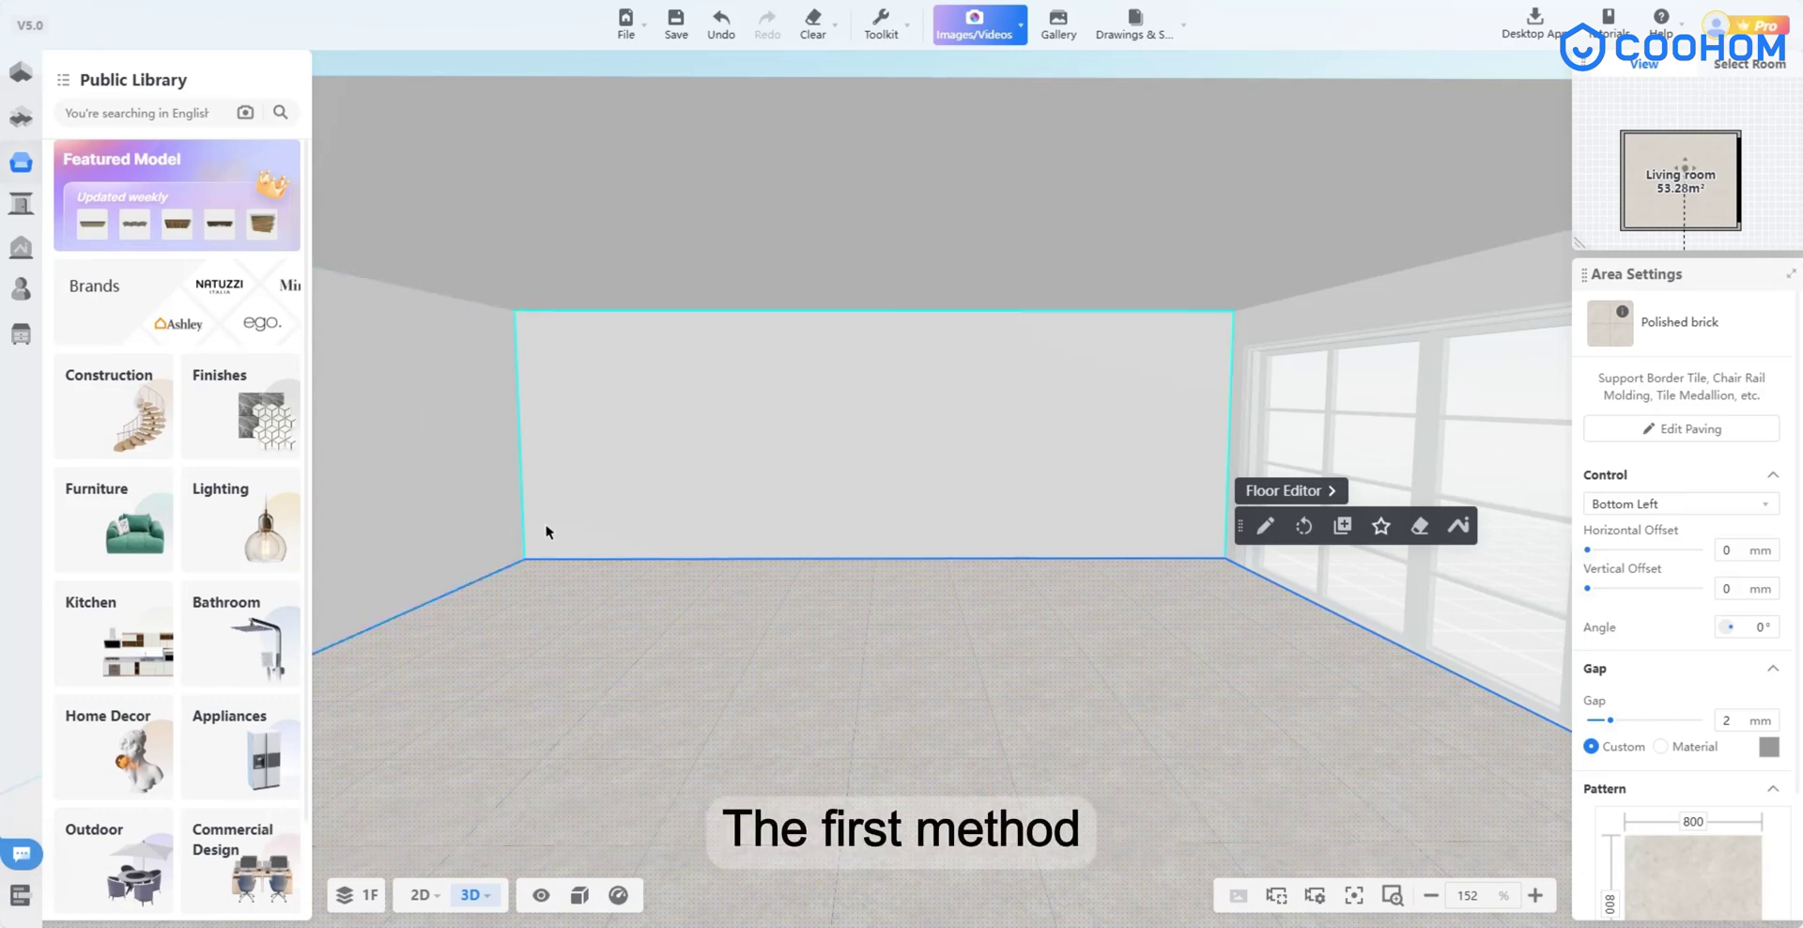
# Place the Japanese-style suspended wooden grid ceiling from the featured ceiling collection in the living room
pyautogui.click(229, 199)
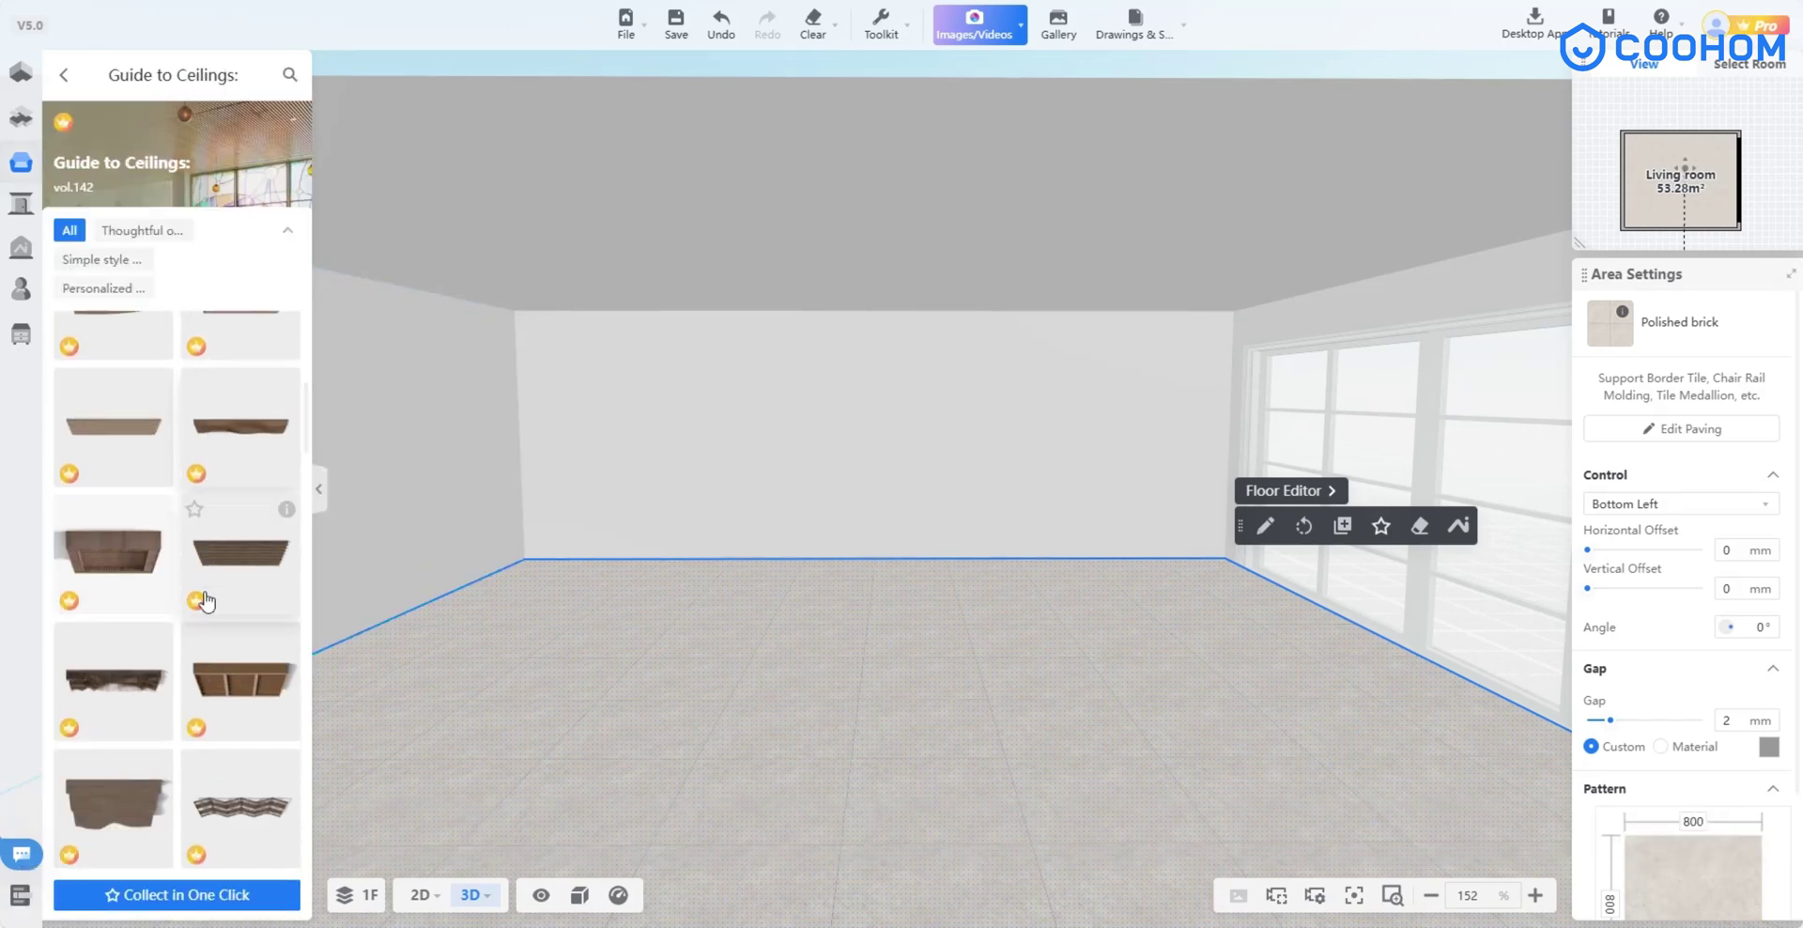
pyautogui.click(242, 485)
pyautogui.click(873, 218)
pyautogui.click(1022, 663)
pyautogui.click(940, 601)
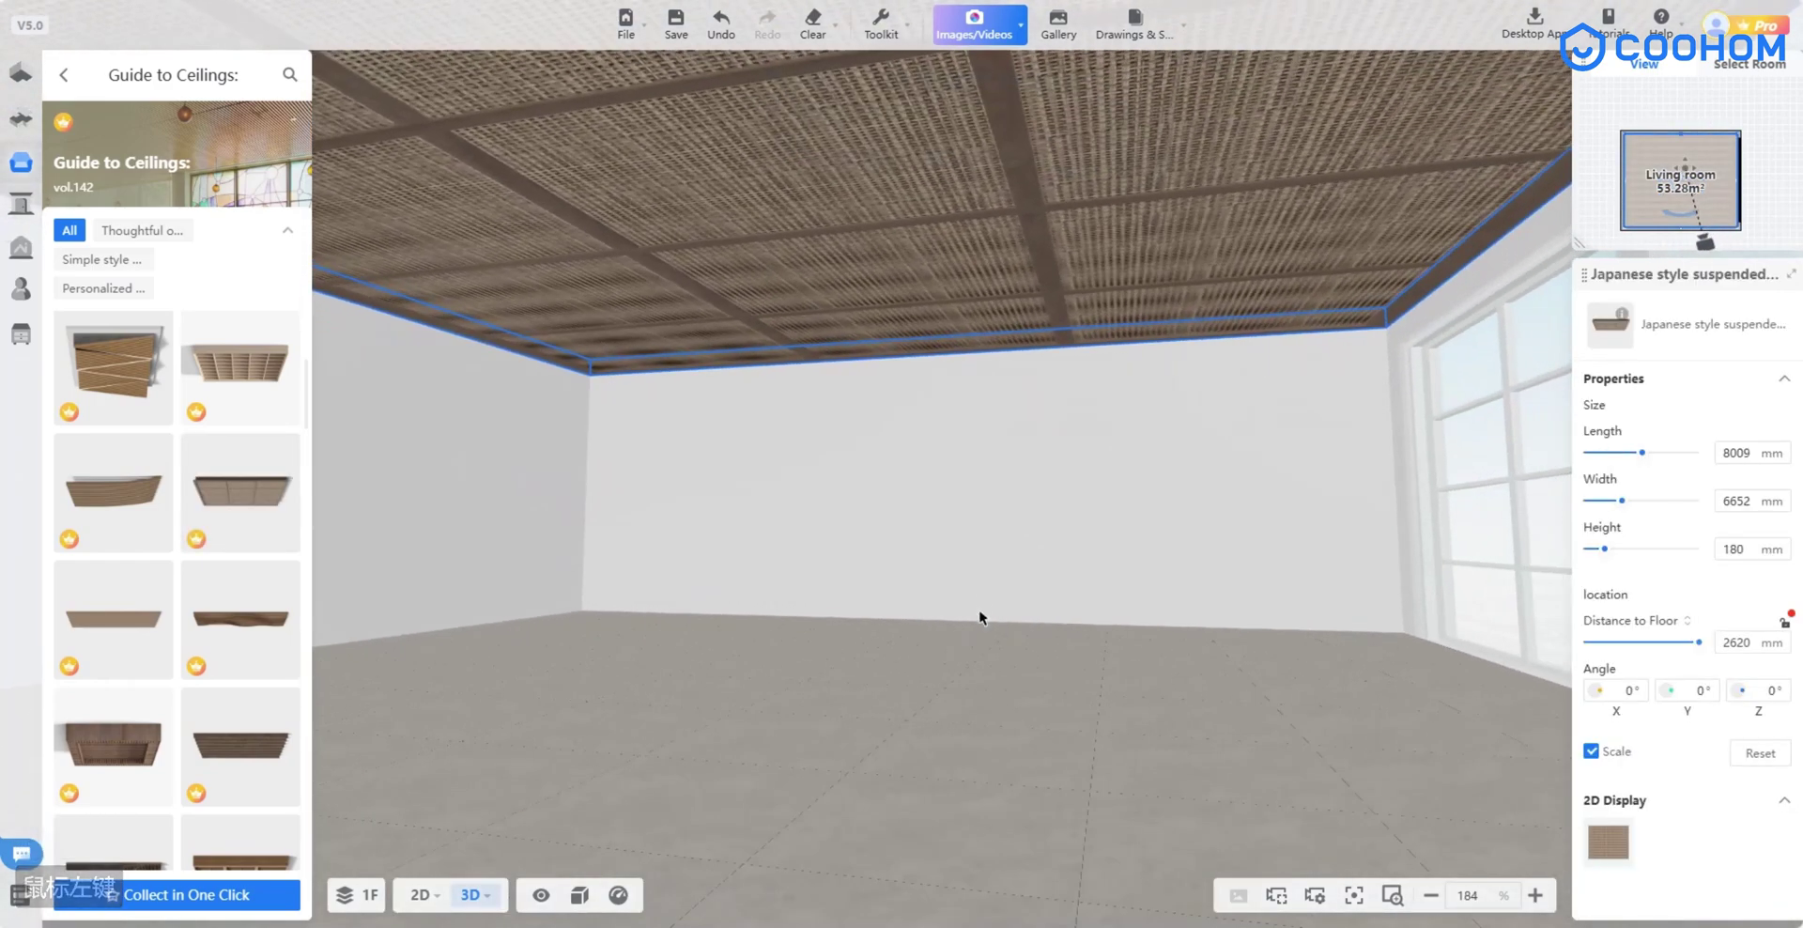
# Place 'Parametric Ceiling, Light Strips and Corner Lines' on the ceiling, 6652 × 10051 mm, 500 mm high
pyautogui.click(1343, 291)
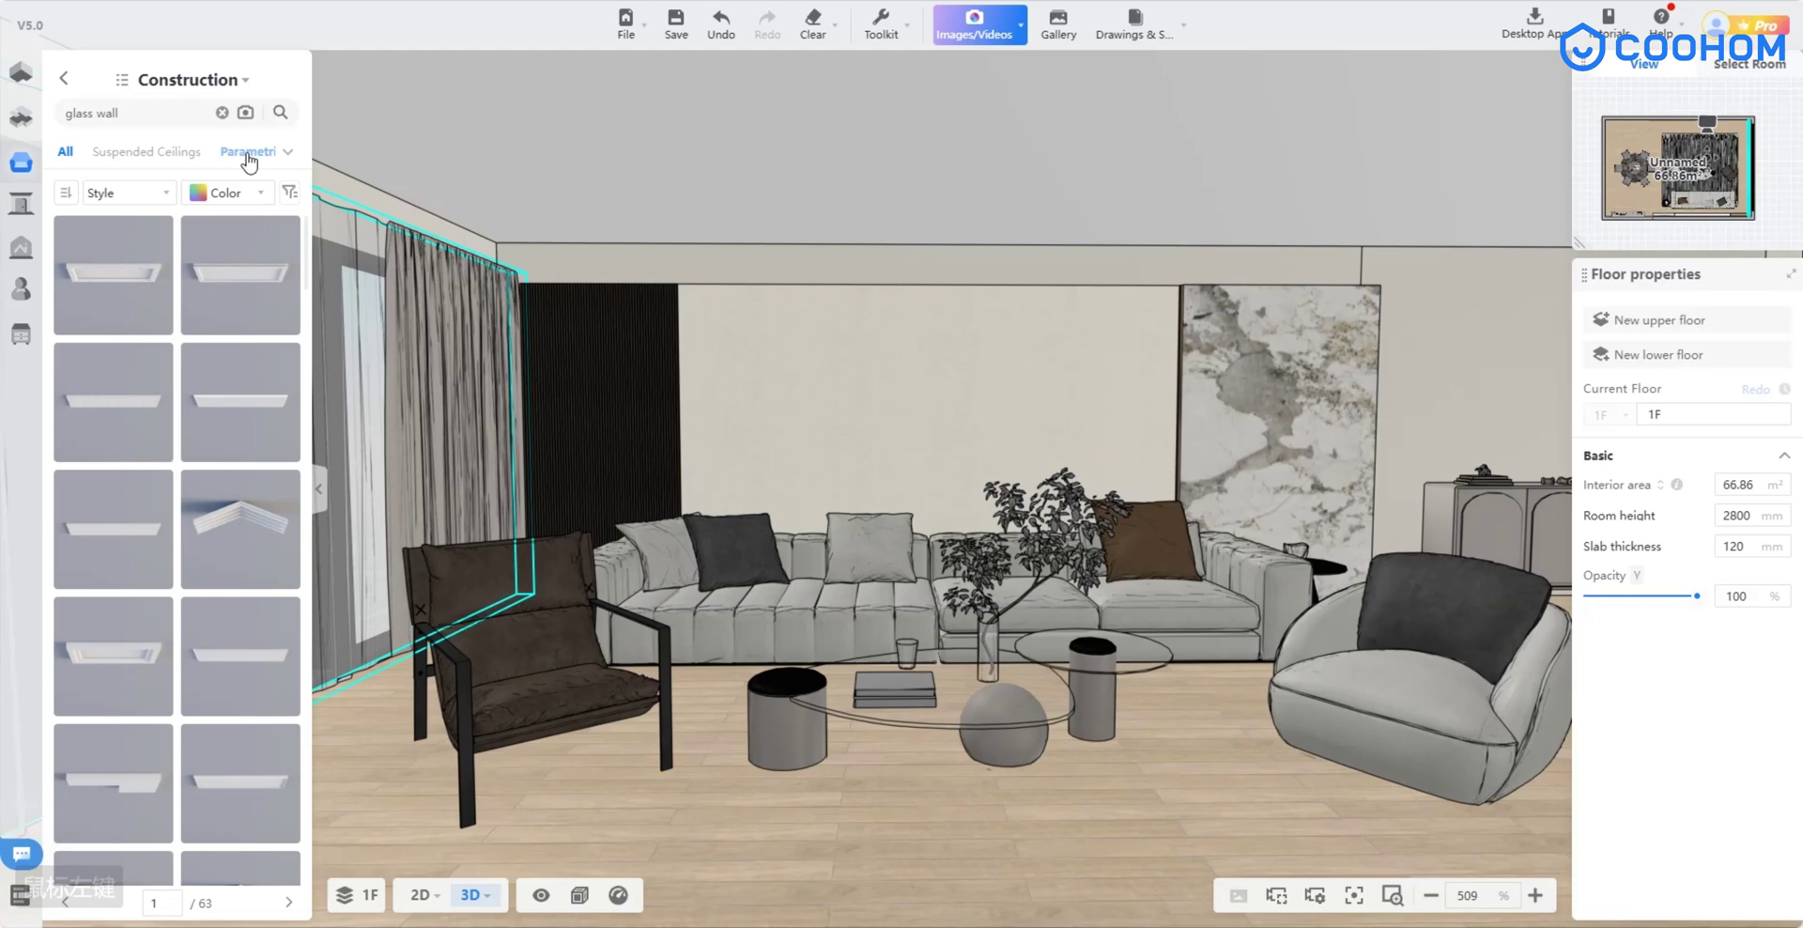
pyautogui.click(246, 171)
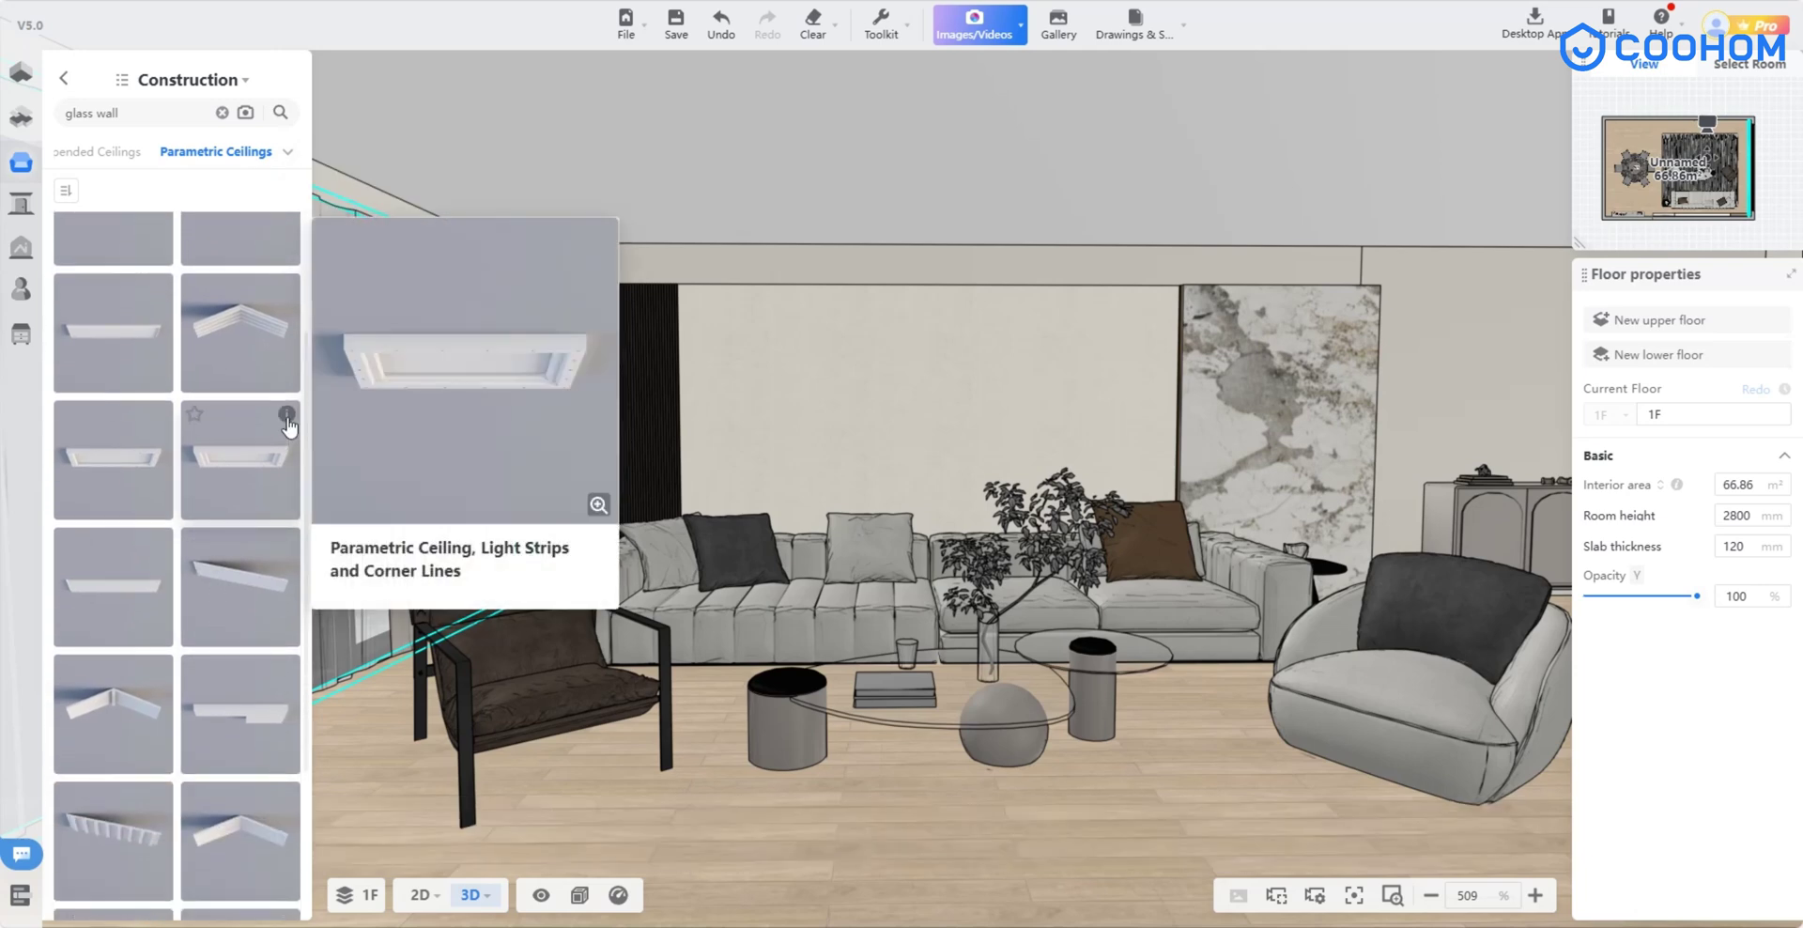
pyautogui.click(235, 465)
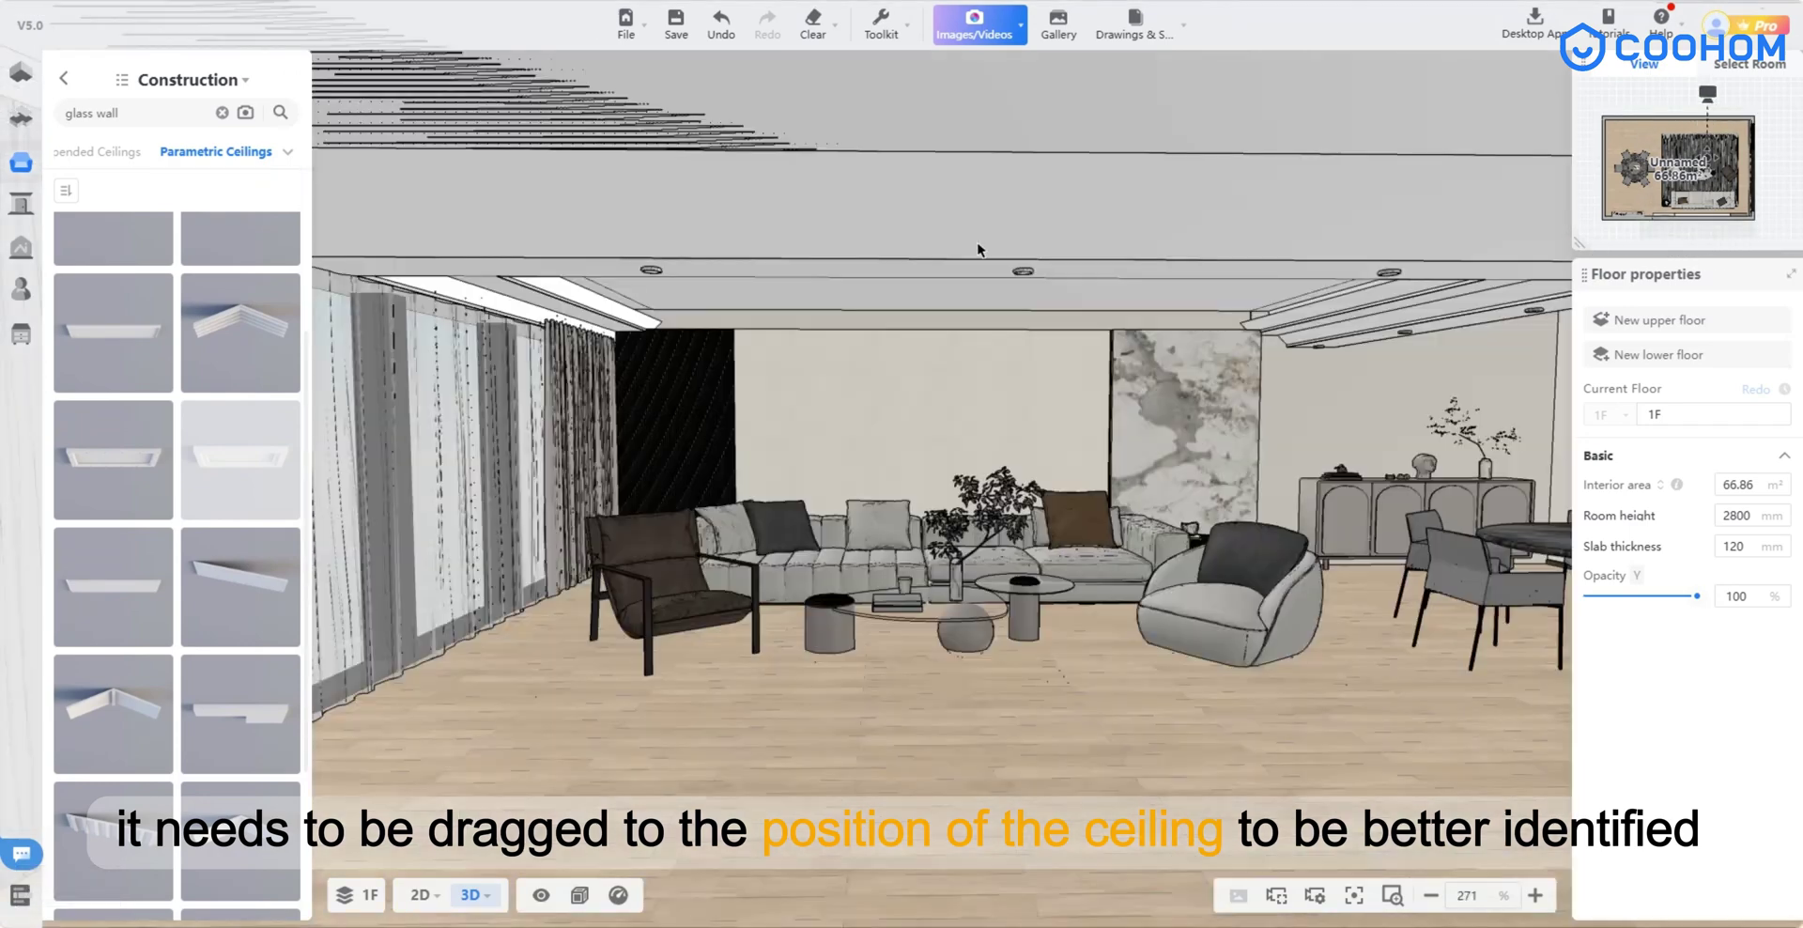
pyautogui.click(1045, 150)
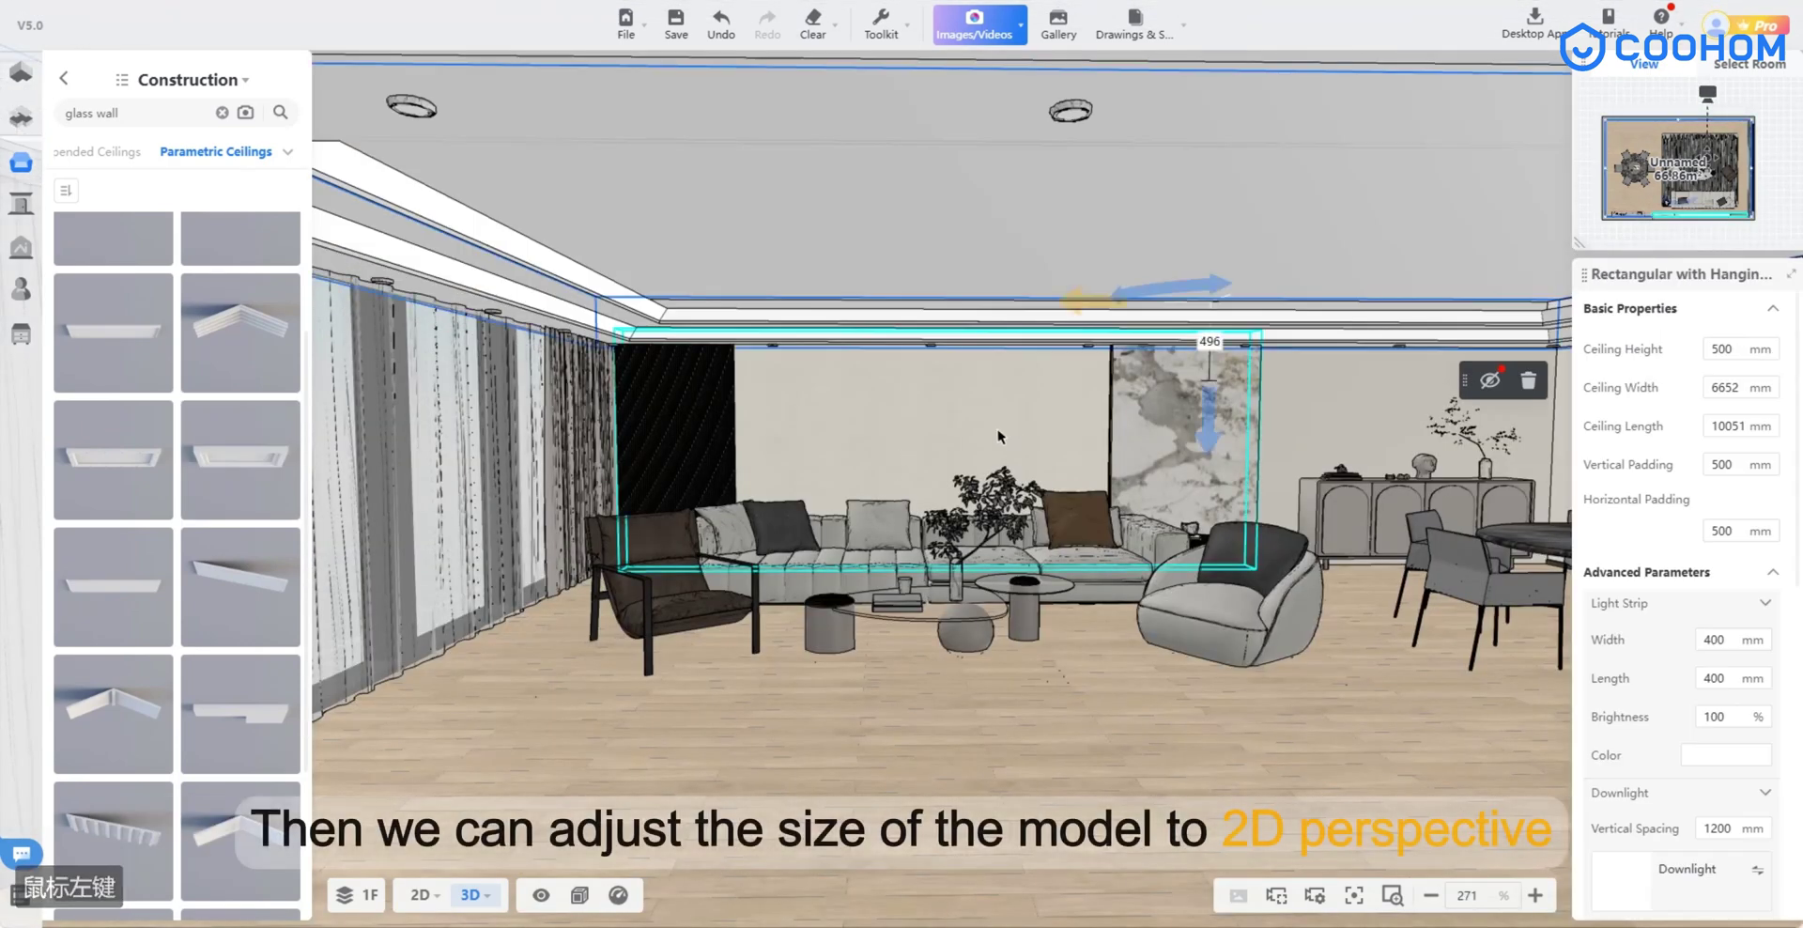
pyautogui.click(1151, 504)
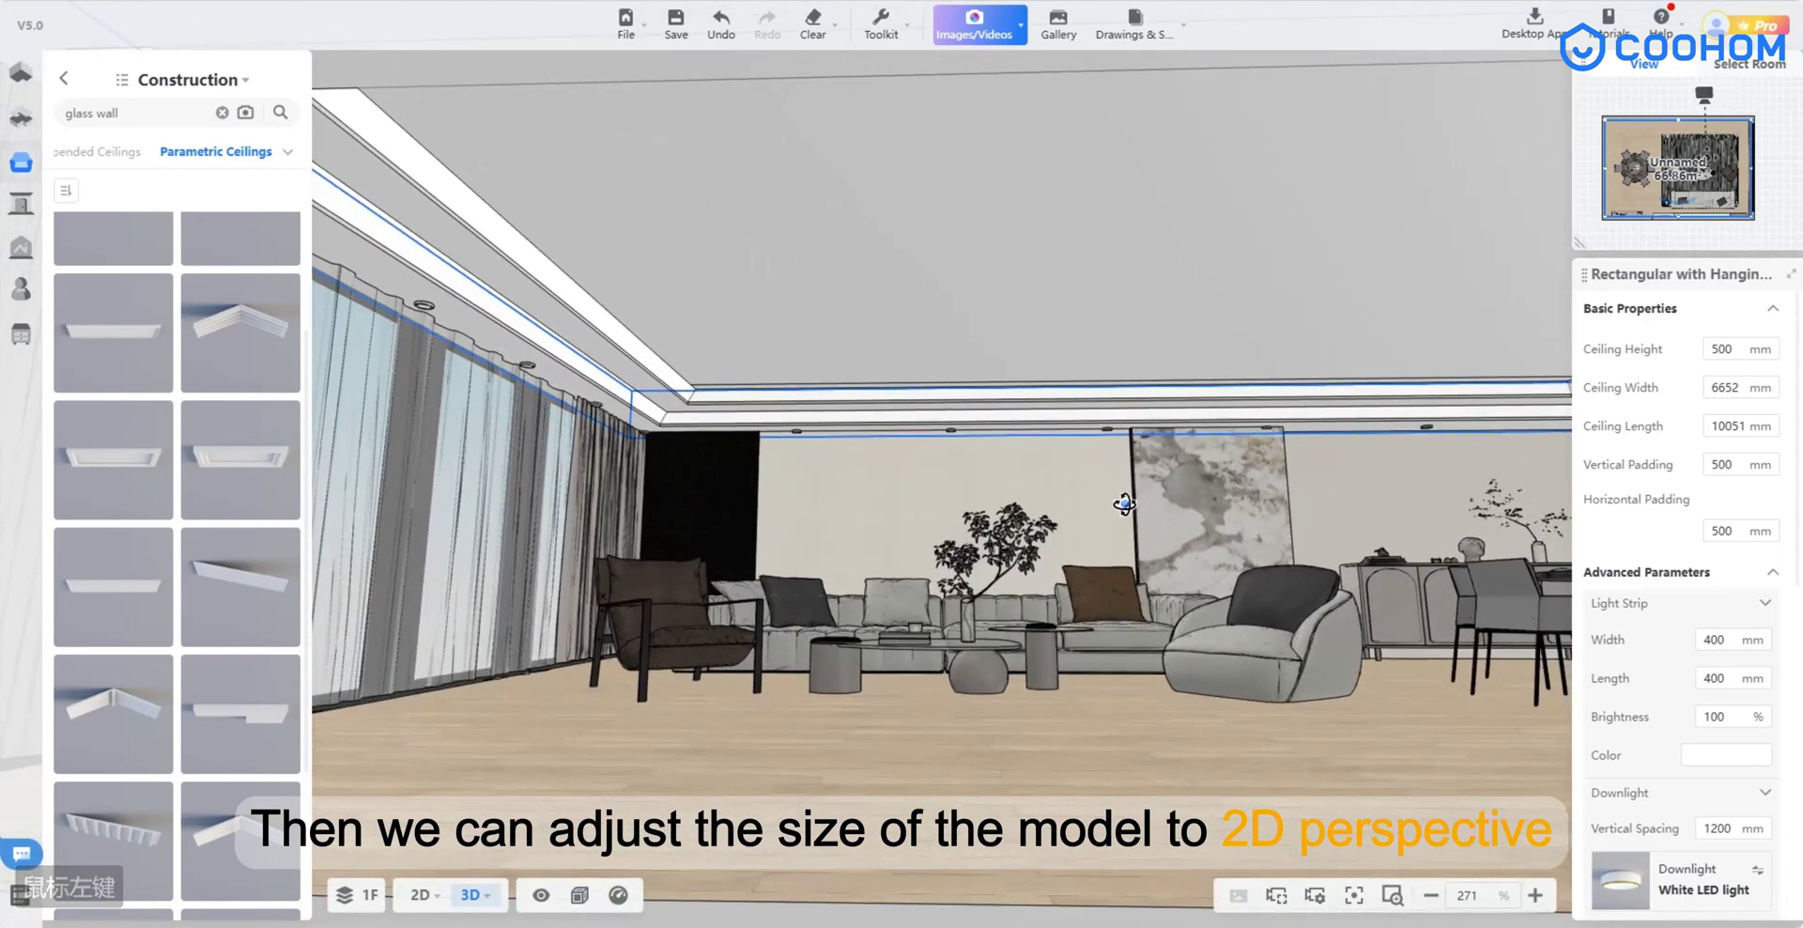
# Switch to the 2D floor plan to check the parametric ceiling's outline and size
pyautogui.click(419, 917)
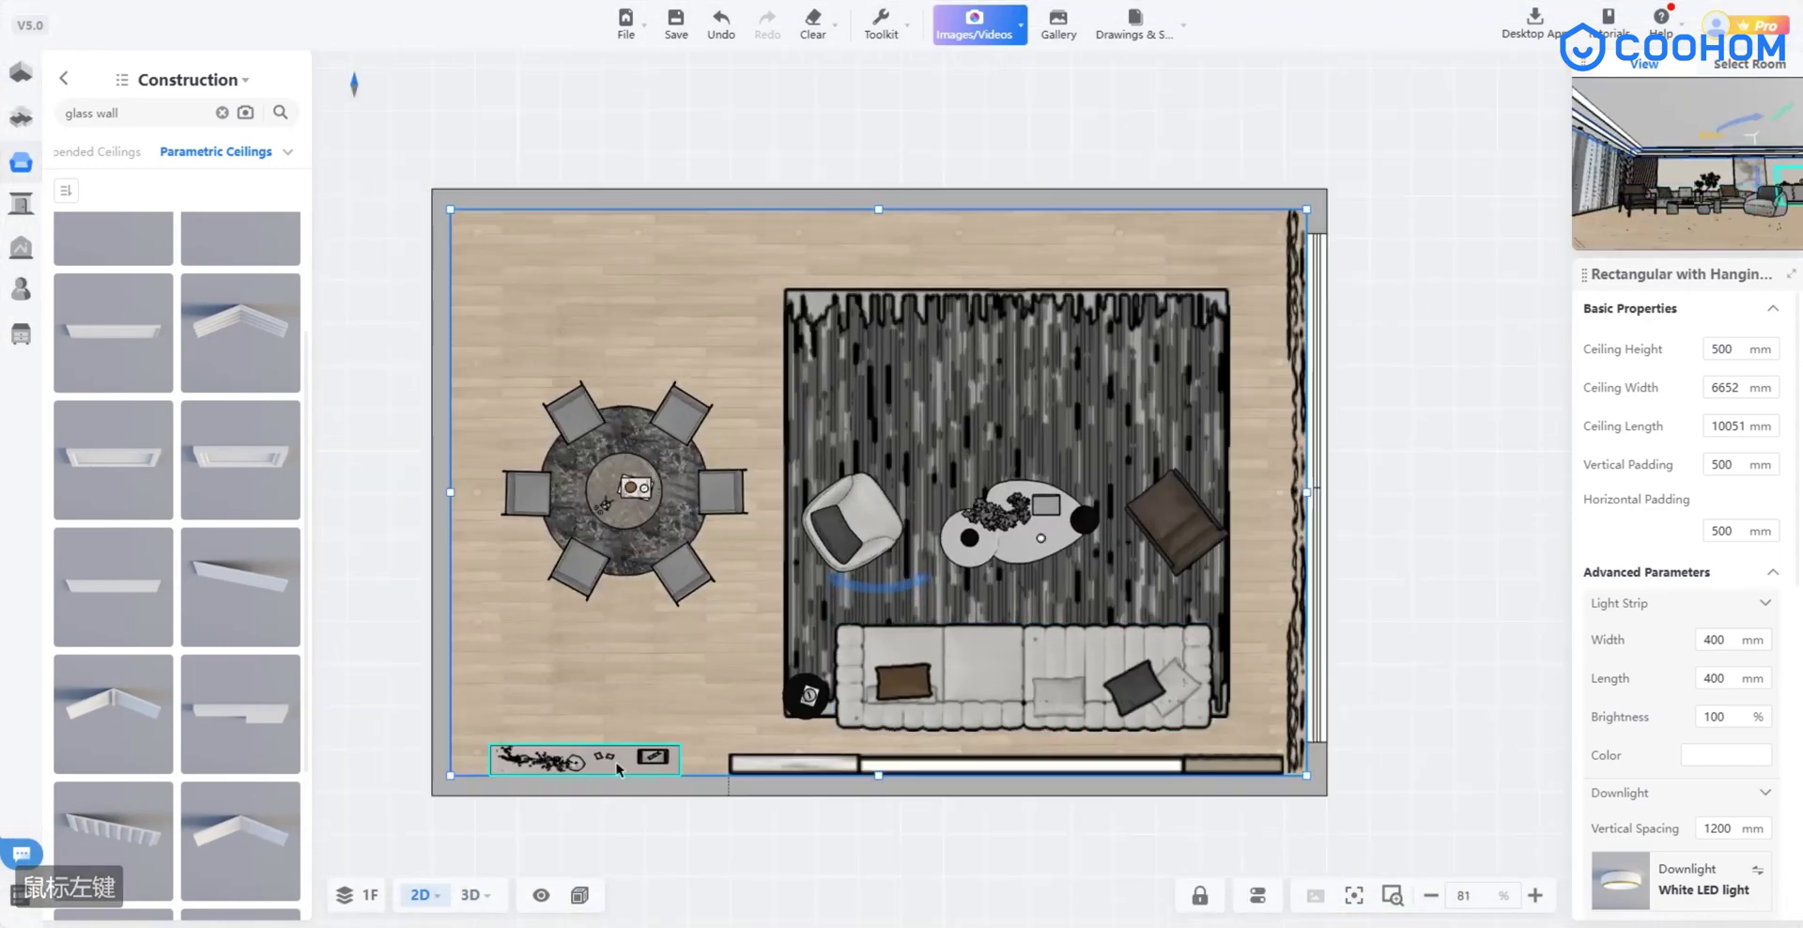
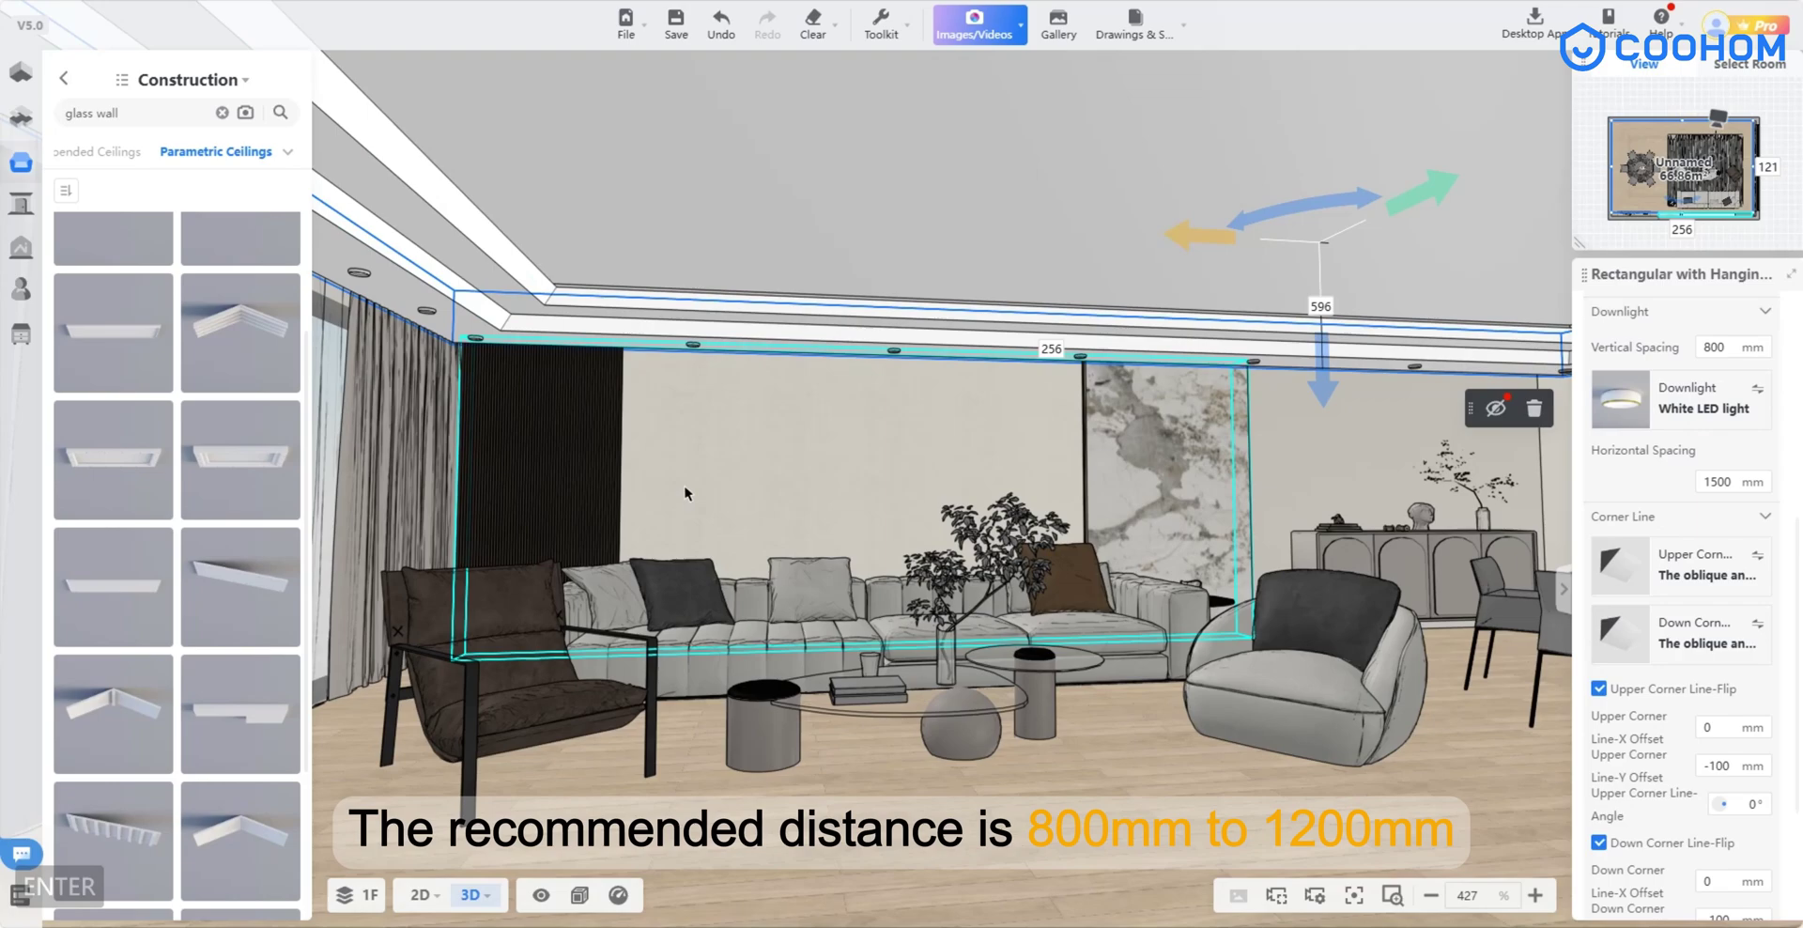
# Reselect the parametric ceiling and browse alternative upper corner line styles in Recommendations
pyautogui.click(1052, 665)
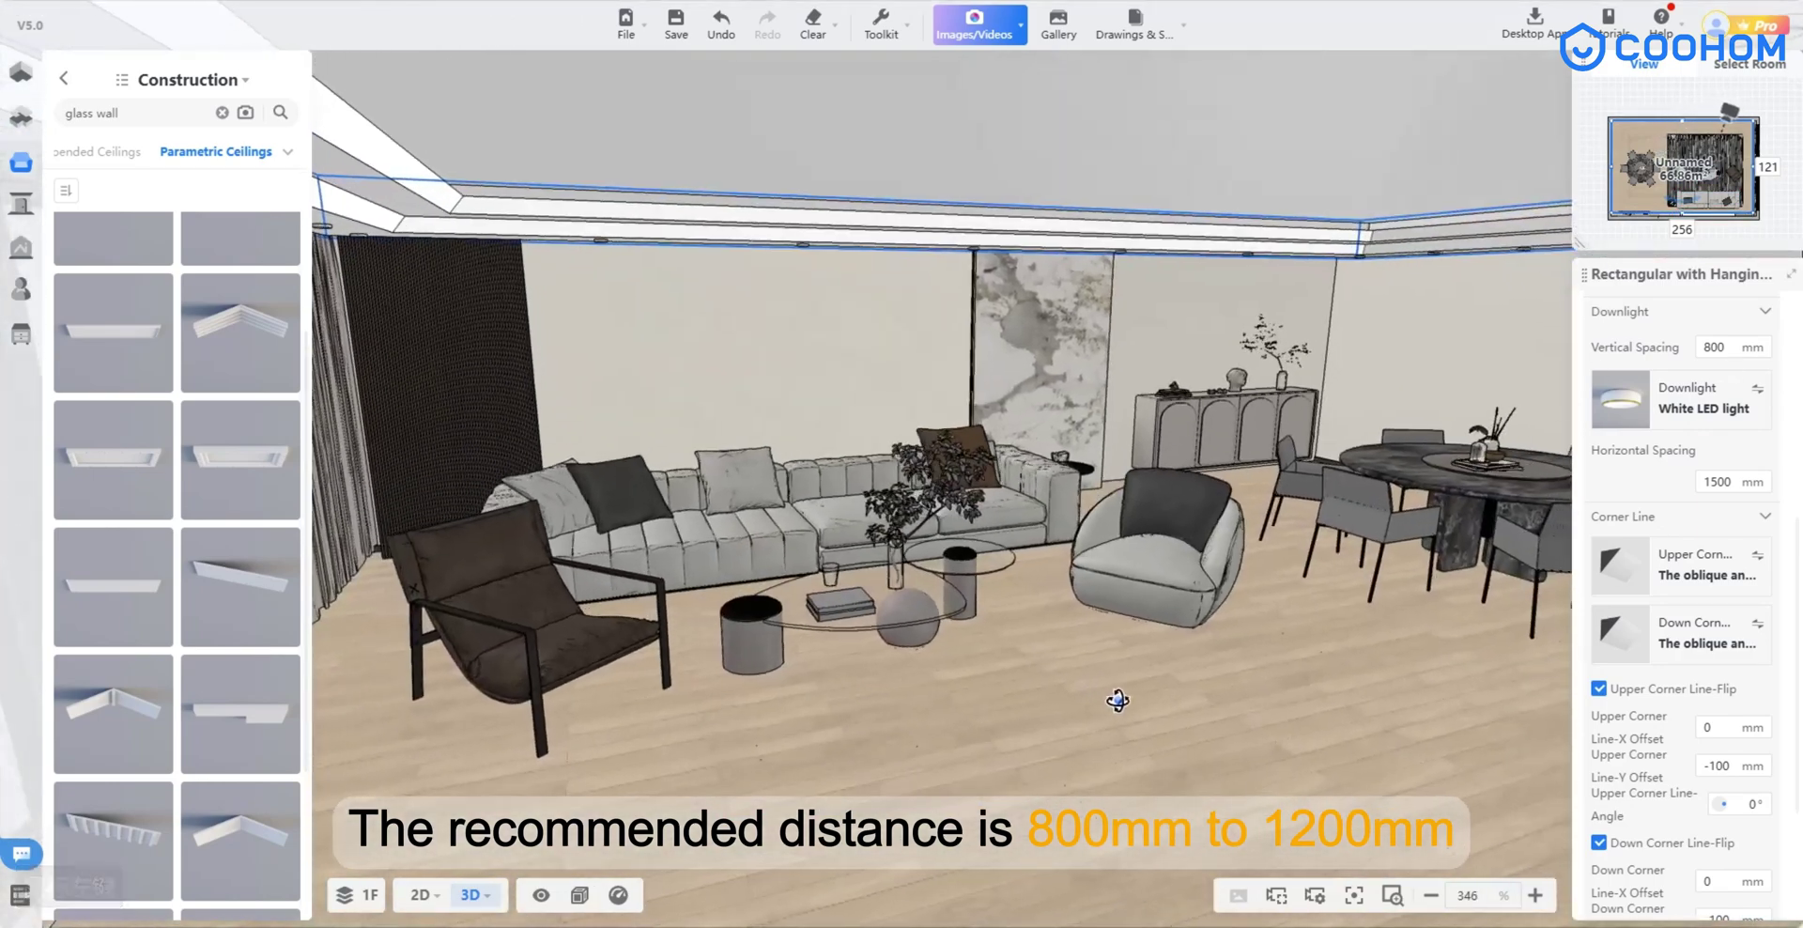
pyautogui.click(1248, 634)
pyautogui.click(1760, 463)
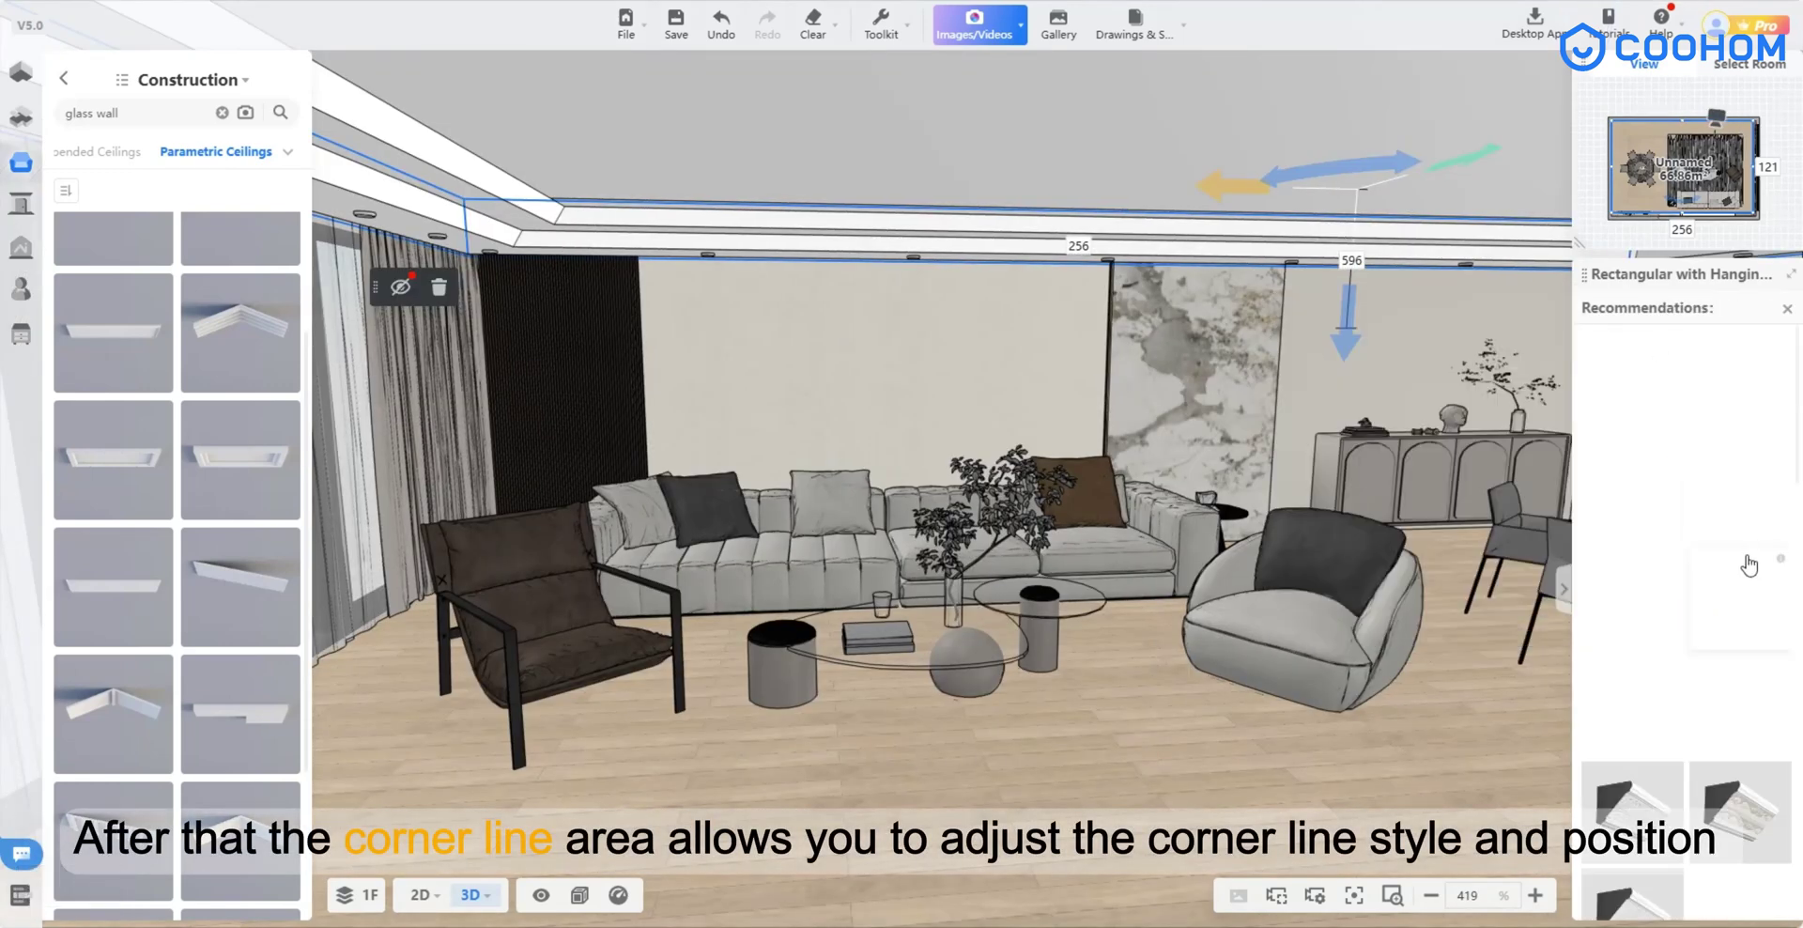